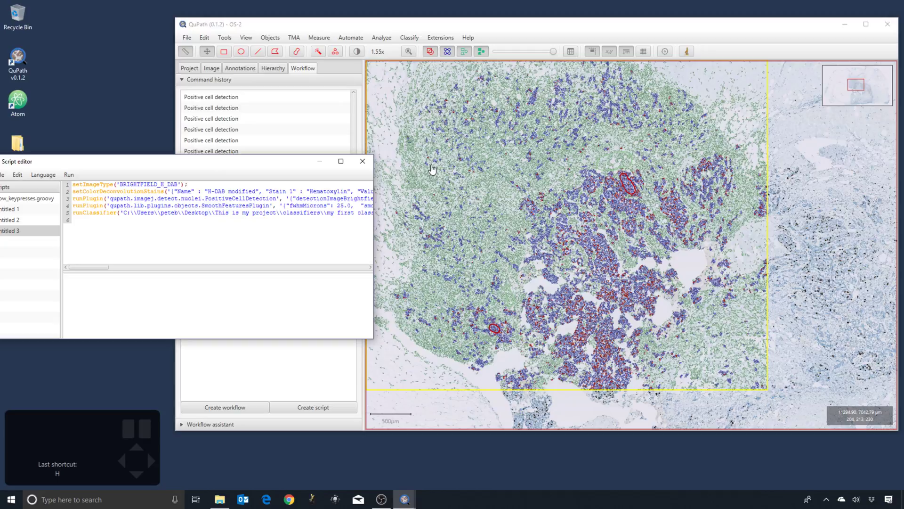
Save the script and select the large annotation on the slide.
left_click(433, 171)
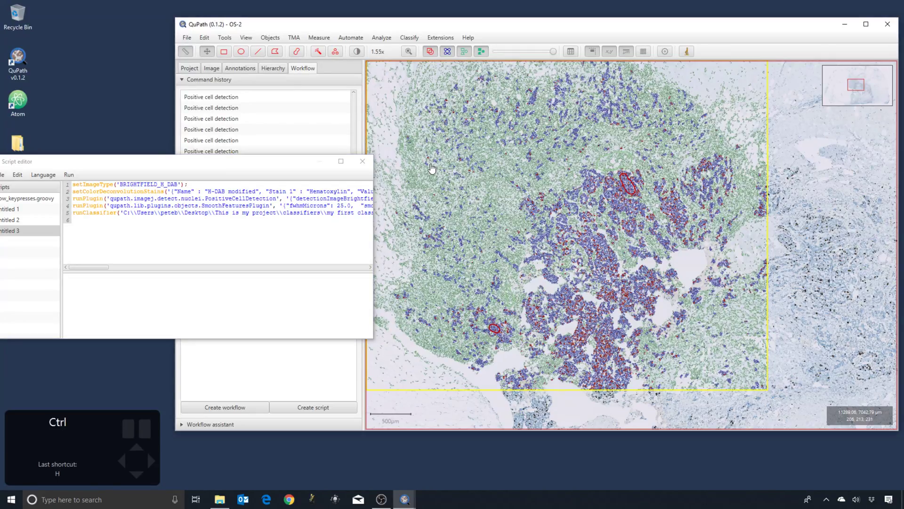
key("ctrl+s")
left_click(424, 151)
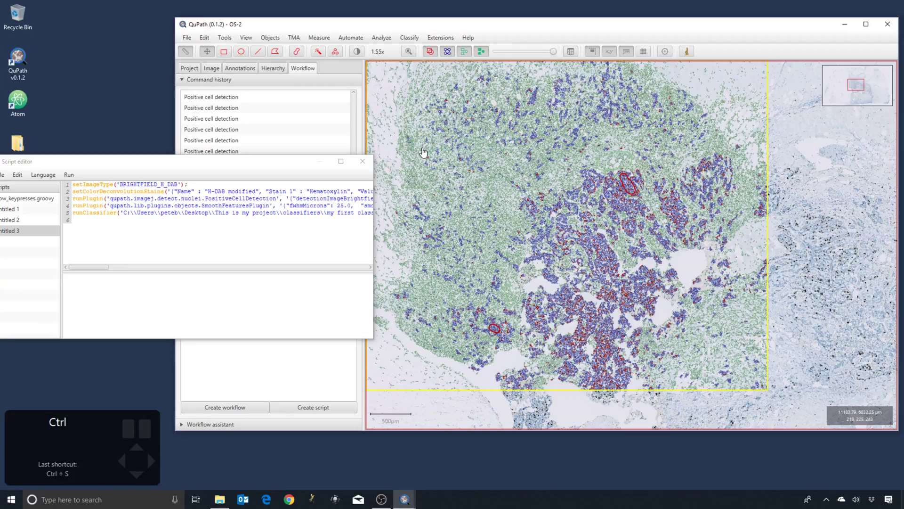
left_click(190, 38)
Delete the annotation with its detected cells and run the script, which classifies no objects.
scroll("down", 3)
scroll("up", 3)
scroll("down", 3)
left_click_drag(697, 162, 735, 198)
scroll("down", 3)
left_click(680, 239)
scroll("down", 3)
key("BackSpace")
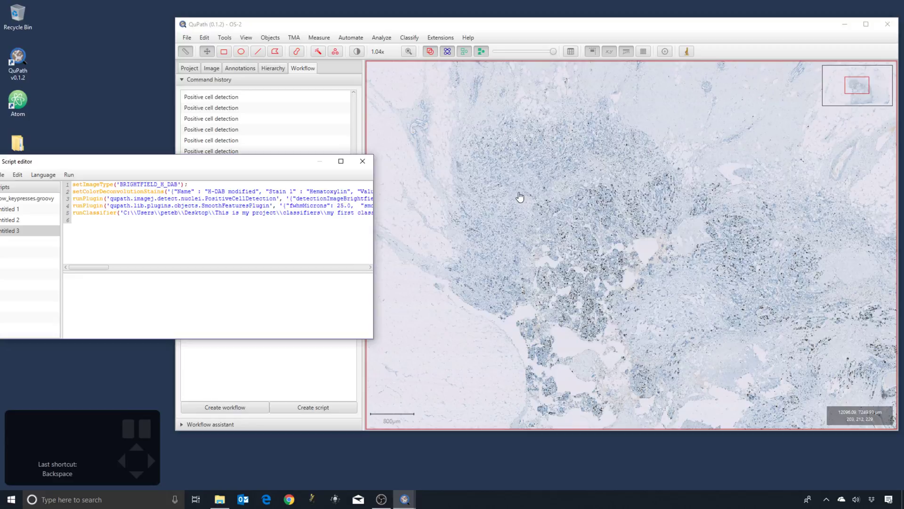
Draw a small rectangle annotation over tissue and run the script to classify its cells.
left_click(524, 197)
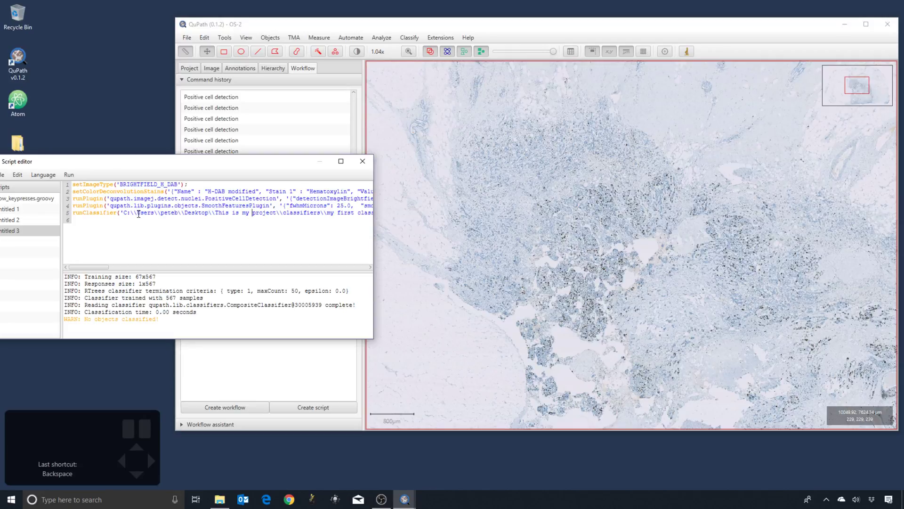
left_click(225, 51)
left_click_drag(491, 157, 556, 199)
left_click_drag(508, 174, 544, 214)
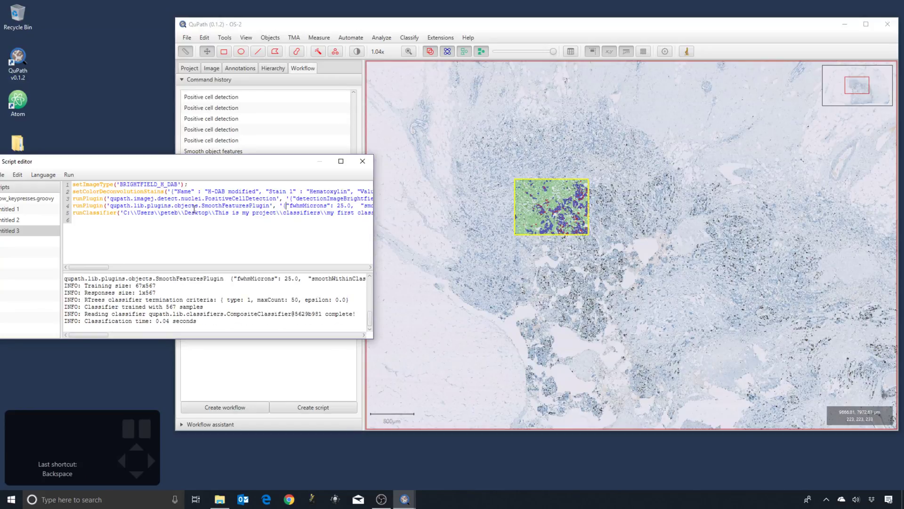
scroll("up", 3)
Delete the first rectangle annotation, discarding the detected cells inside it.
left_click(550, 207)
scroll("up", 3)
key("h")
key("h")
scroll("up", 3)
scroll("down", 3)
scroll("down", 3)
scroll("up", 3)
left_click(575, 188)
scroll("up", 3)
scroll("up", 3)
key("BackSpace")
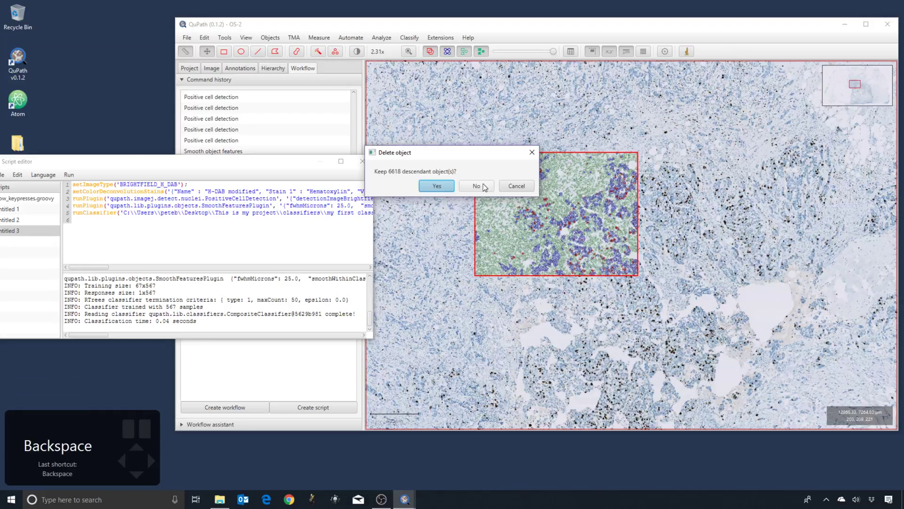
scroll("down", 3)
scroll("up", 3)
left_click(496, 191)
Draw the first annotation rectangles over the tissue with the Rectangle tool (R).
key("r")
scroll("up", 3)
left_click_drag(435, 150, 491, 199)
left_click(474, 178)
scroll("up", 3)
left_click_drag(488, 193, 483, 183)
scroll("up", 3)
key("r")
left_click_drag(496, 182, 533, 220)
Draw the remaining rectangles to reach four annotations, cells classified only in the lower-left one.
key("r")
left_click(572, 188)
key("r")
left_click(480, 242)
left_click_drag(498, 254, 520, 268)
scroll("up", 3)
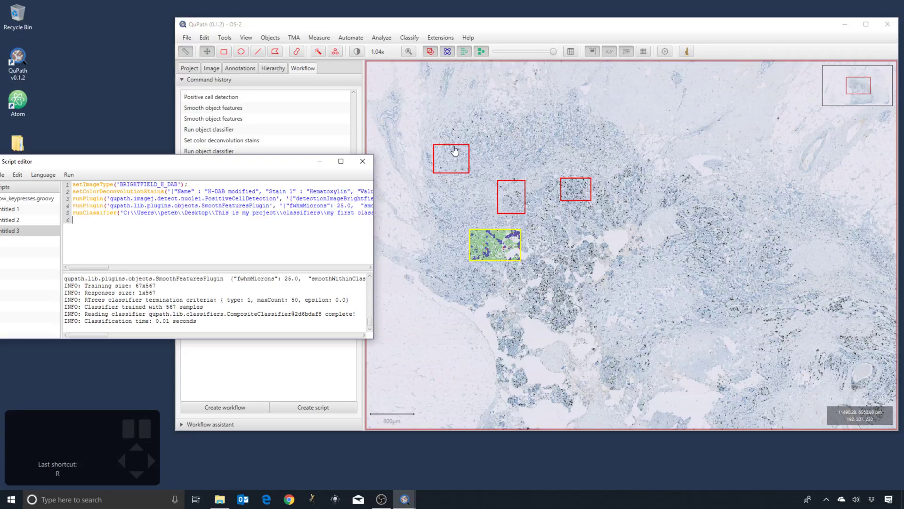
Run the script on each of the four rectangles so their cells are detected and classified.
double_click(453, 161)
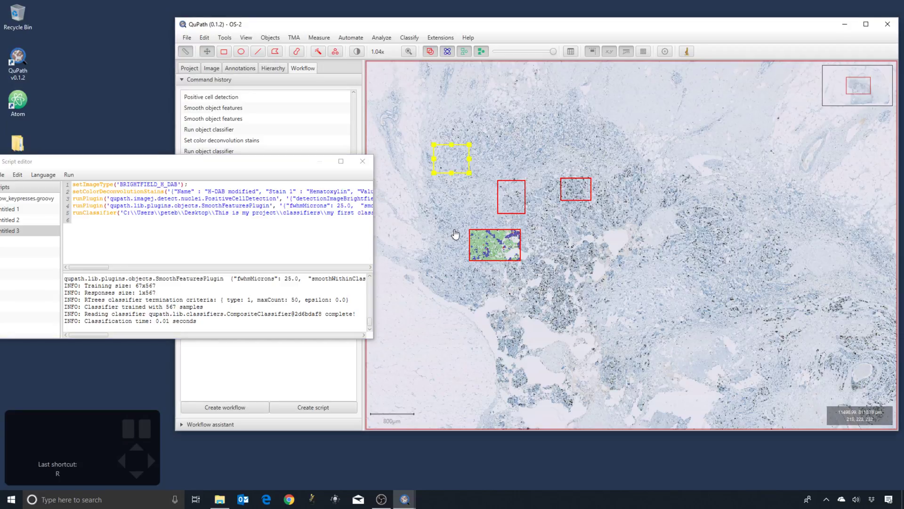
left_click(517, 198)
left_click(575, 196)
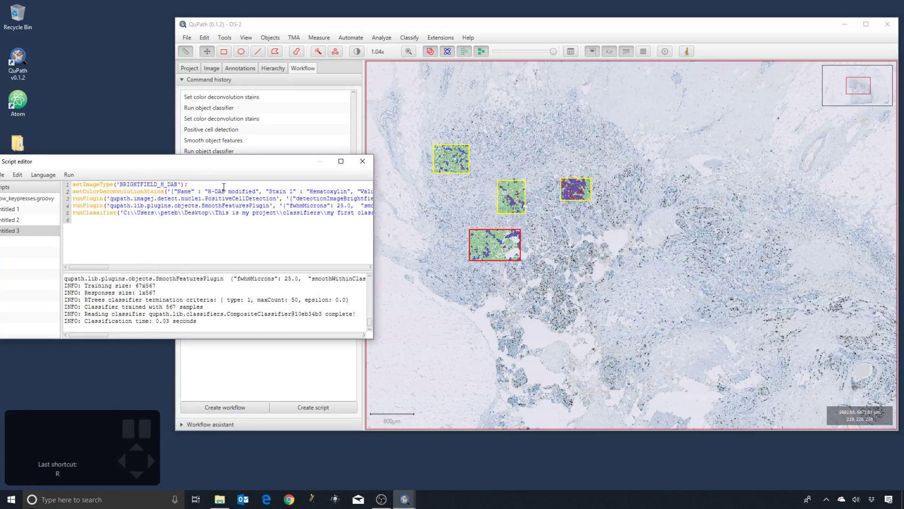
double_click(457, 205)
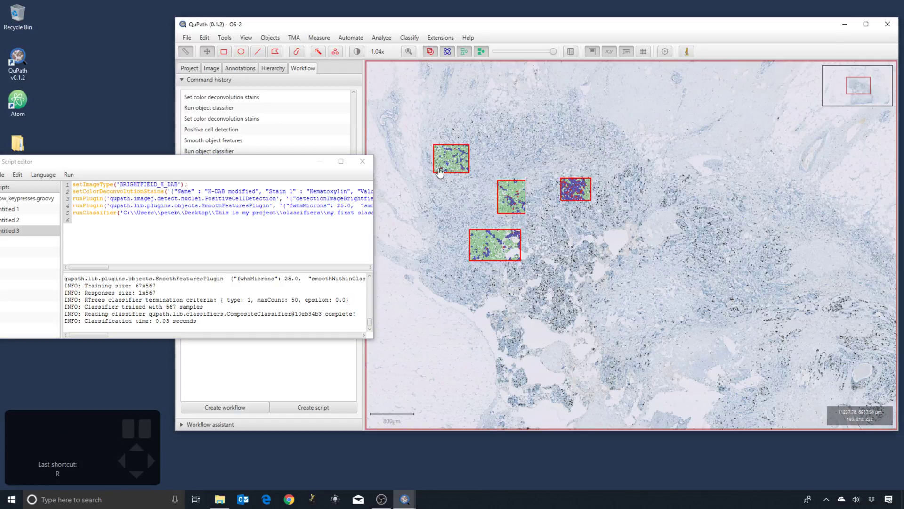
left_click(438, 204)
Select all annotations on the slide and delete them along with their detections.
key("r")
left_click_drag(405, 125, 617, 306)
key("BackSpace")
left_click(477, 235)
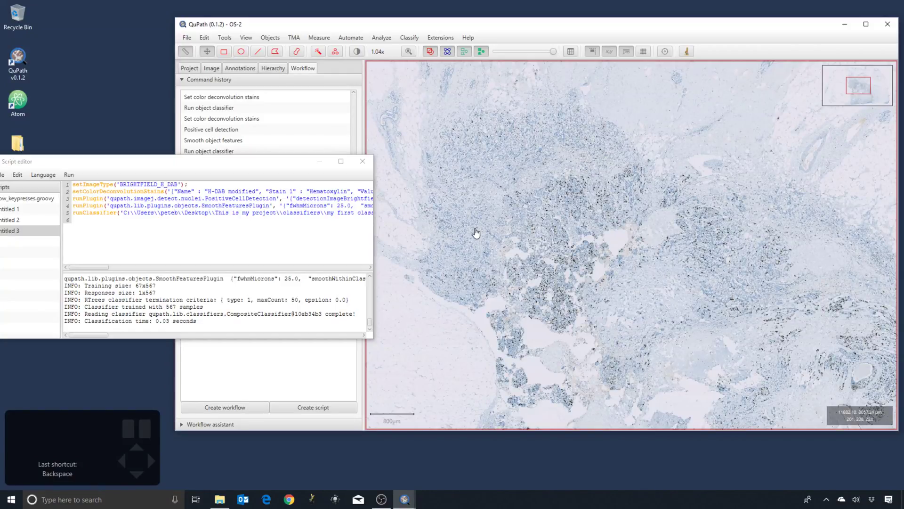
Draw two new annotation rectangles over the tissue with the Rectangle tool (R).
left_click(457, 153)
key("r")
left_click_drag(445, 153, 488, 194)
key("r")
left_click_drag(477, 213, 521, 256)
Draw a third and fourth rectangle, then nudge the rightmost one slightly.
key("r")
left_click_drag(539, 185, 589, 221)
key("r")
left_click_drag(614, 169, 642, 201)
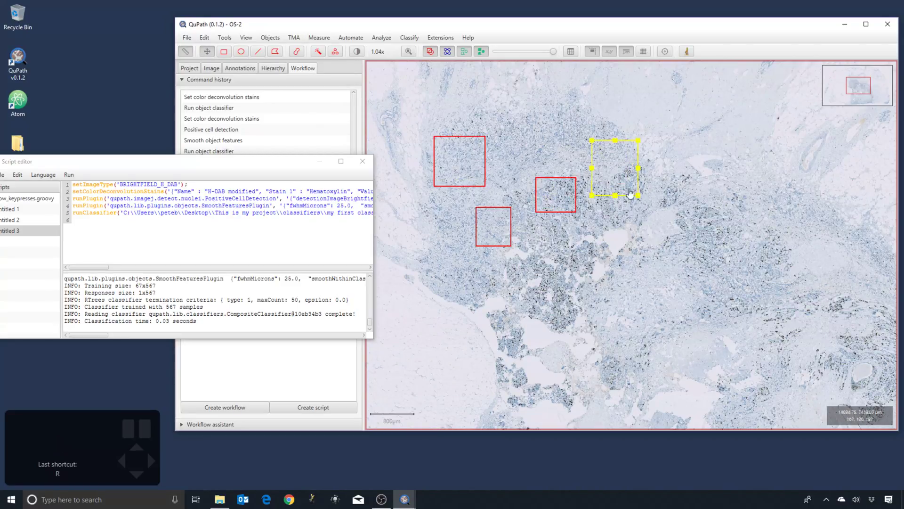
left_click_drag(625, 192, 627, 202)
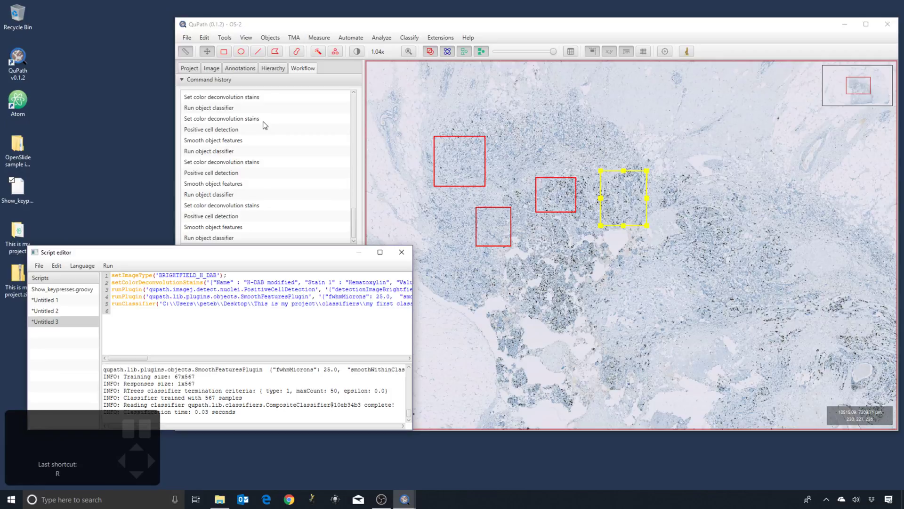
Select all four annotations and bring up Positive cell detection for them.
double_click(579, 278)
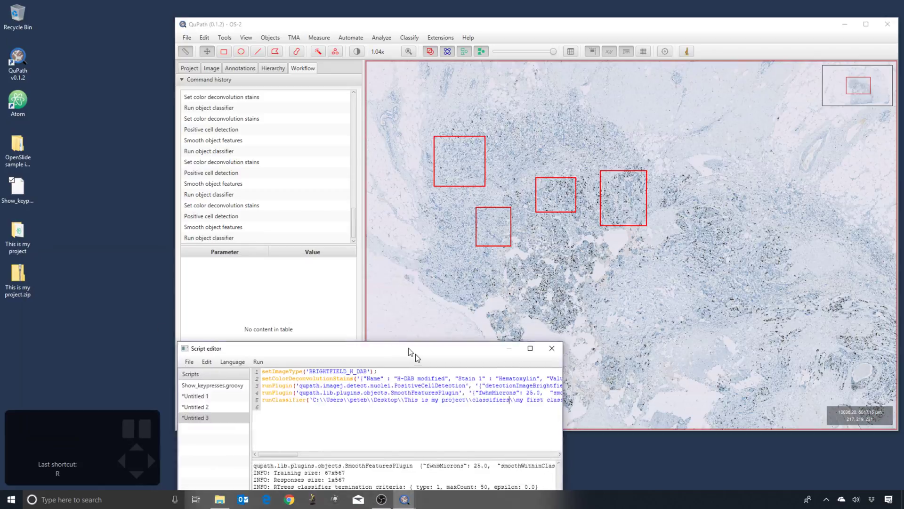
scroll("up", 3)
scroll("down", 3)
scroll("down", 3)
Run Positive cell detection across all four rectangles and close its dialog.
double_click(224, 215)
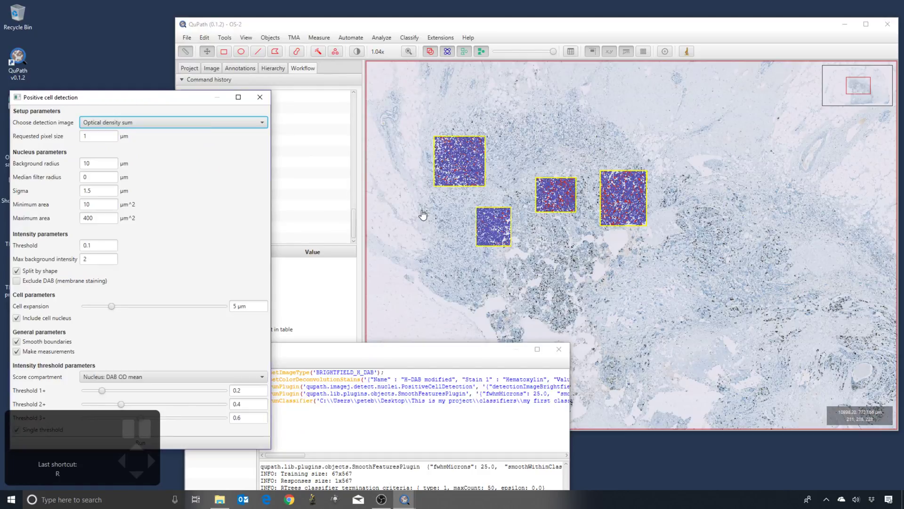
double_click(426, 216)
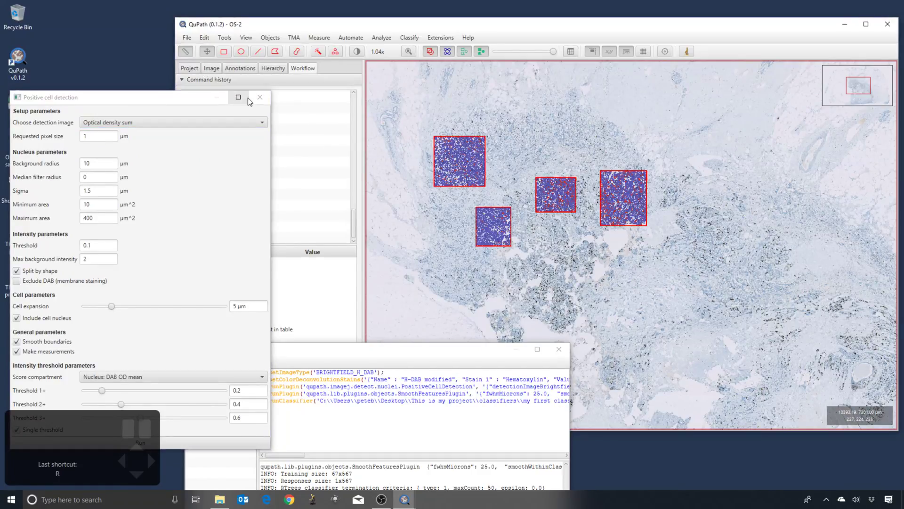
scroll("down", 3)
scroll("down", 3)
Review the Workflow command history and create a script from it.
left_click(220, 226)
left_click(219, 238)
left_click(218, 227)
left_click(213, 219)
scroll("down", 3)
left_click(216, 224)
scroll("down", 3)
left_click(313, 409)
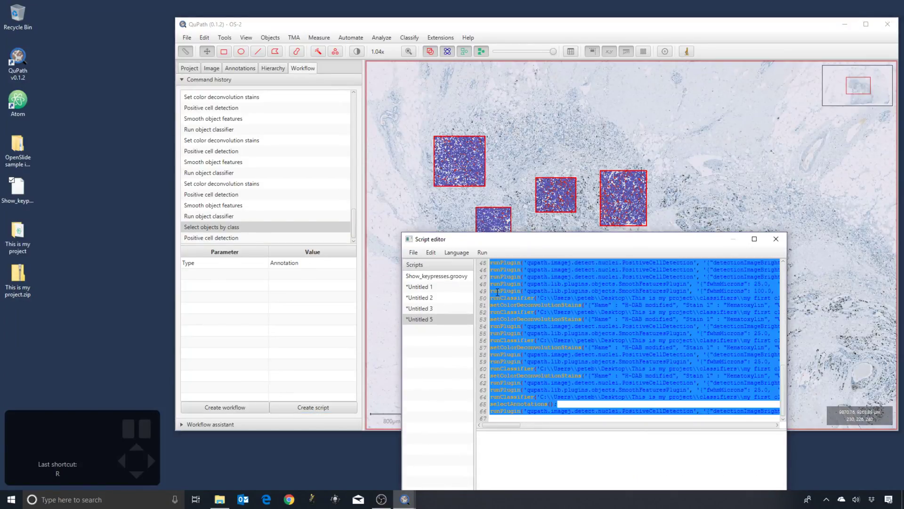
Paste selectAnnotations() as line 3 of the Untitled 3 script, before cell detection.
left_click(228, 404)
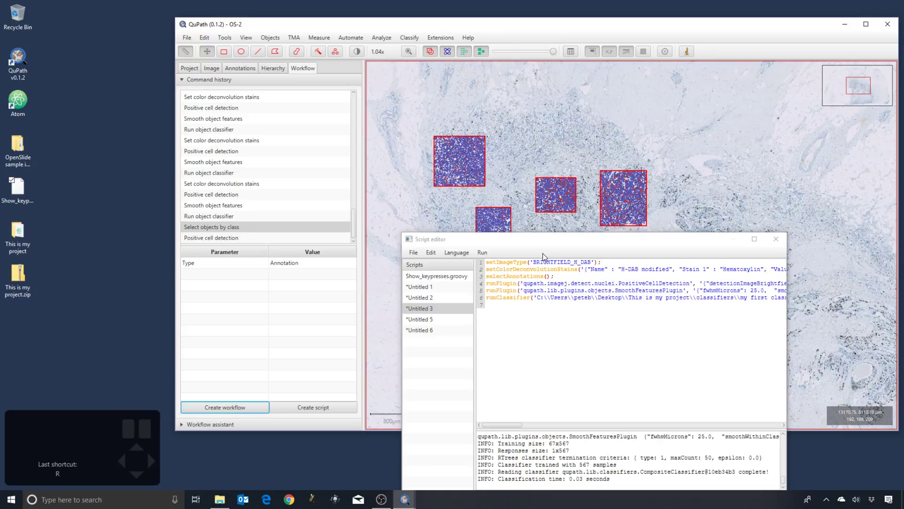
Select every annotation on the slide and delete them with their detections.
left_click(425, 251)
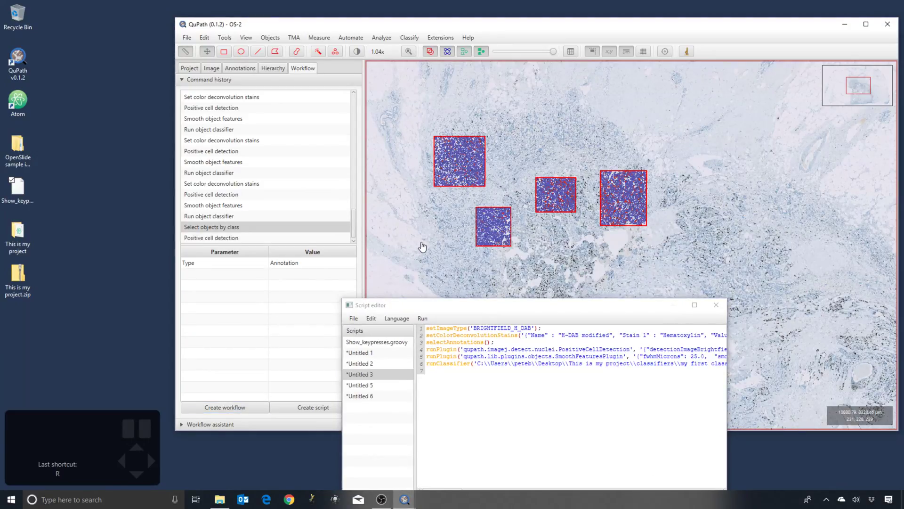
left_click(424, 249)
key("r")
left_click_drag(572, 262, 675, 285)
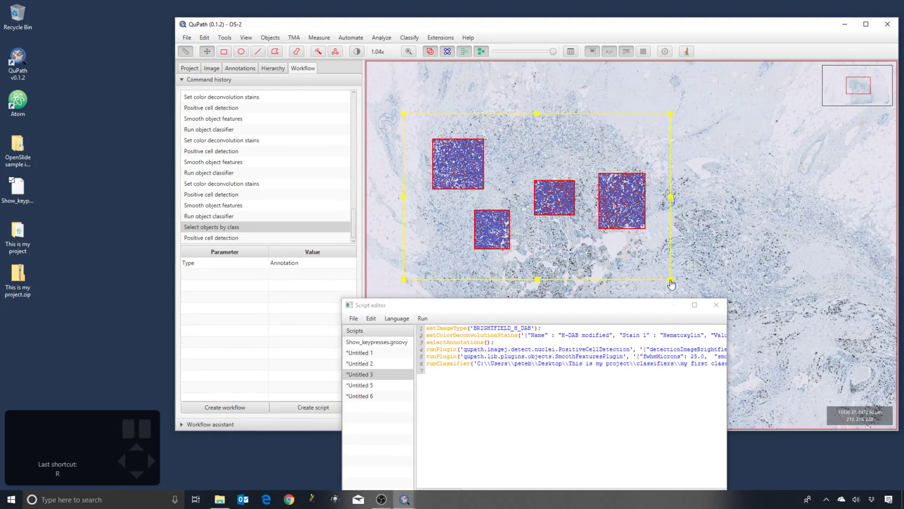
key("BackSpace")
left_click(505, 190)
Draw three new rectangle annotations and run the updated script to classify cells in all three.
key("r")
left_click_drag(447, 159, 490, 206)
key("r")
left_click(532, 242)
key("r")
left_click(604, 203)
double_click(610, 244)
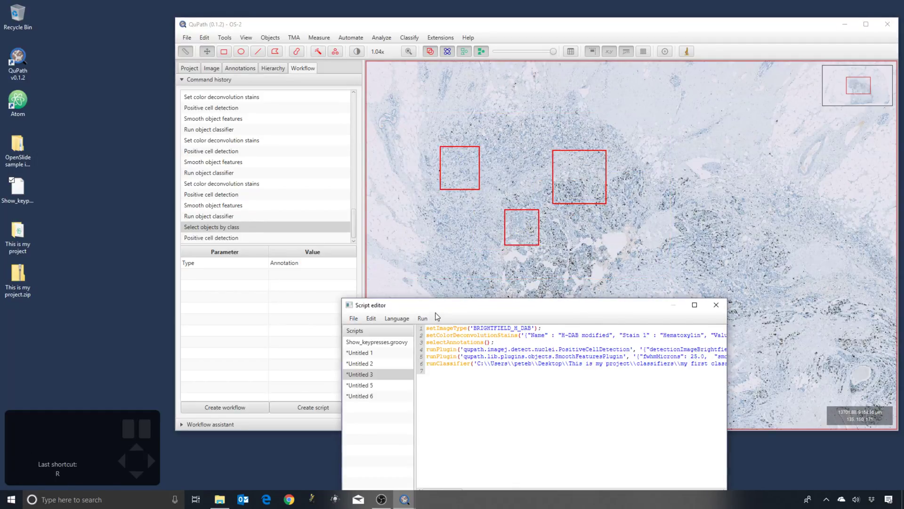